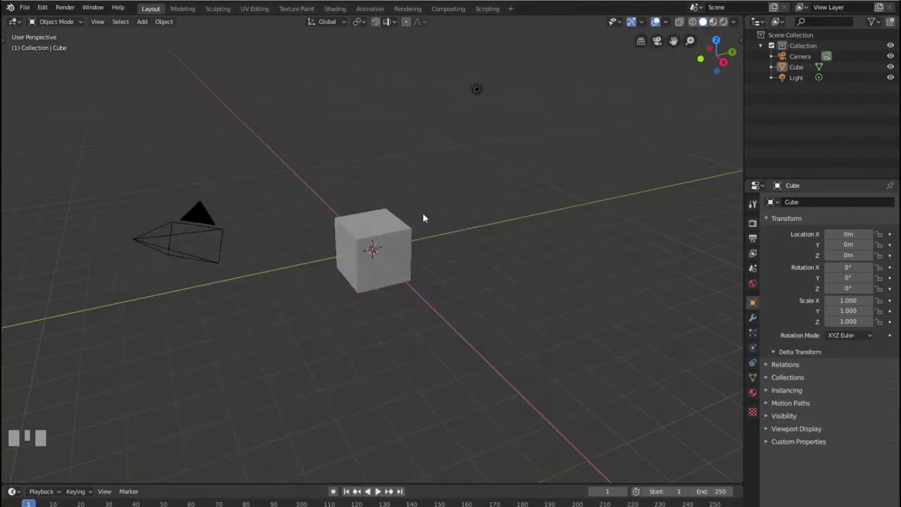
Step: Orbit and zoom the viewport around the default cube before placing a UV sphere at the 3D cursor
drag(425, 208, 149, 25)
scroll(up, 3)
scroll(down, 3)
scroll(down, 3)
scroll(up, 3)
scroll(down, 3)
scroll(up, 3)
scroll(down, 3)
scroll(down, 3)
drag(148, 24, 176, 345)
drag(176, 344, 145, 24)
scroll(up, 3)
scroll(up, 3)
scroll(down, 3)
drag(145, 24, 367, 230)
middle_click(366, 229)
scroll(up, 3)
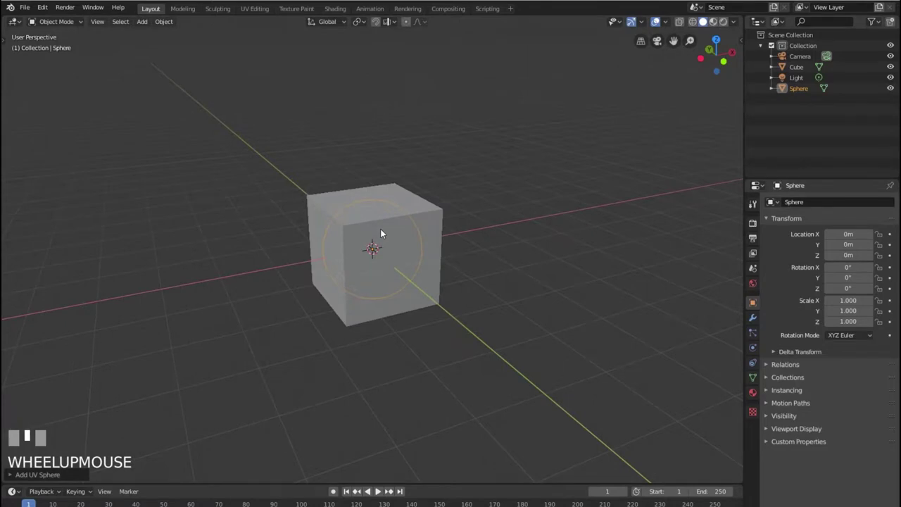
Step: Move the sphere out of the cube along Y, then add a cone and slide it along X
key(g)
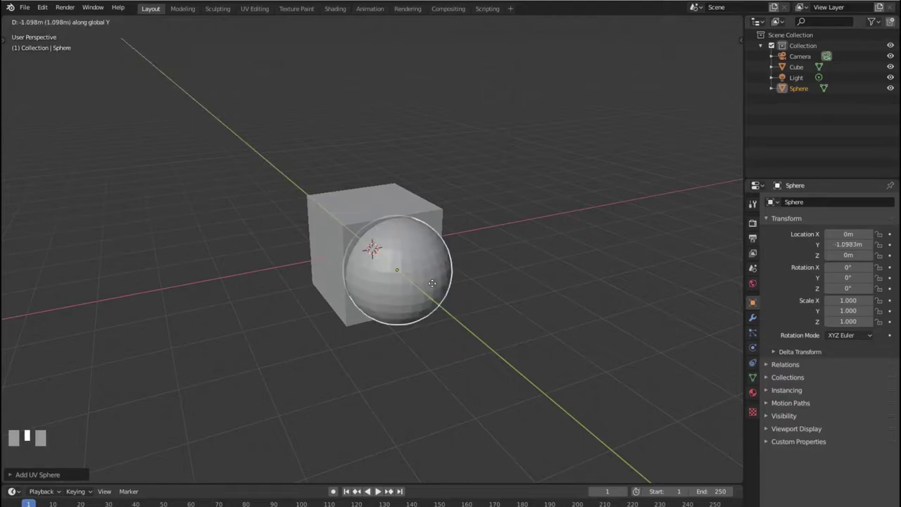
click(351, 347)
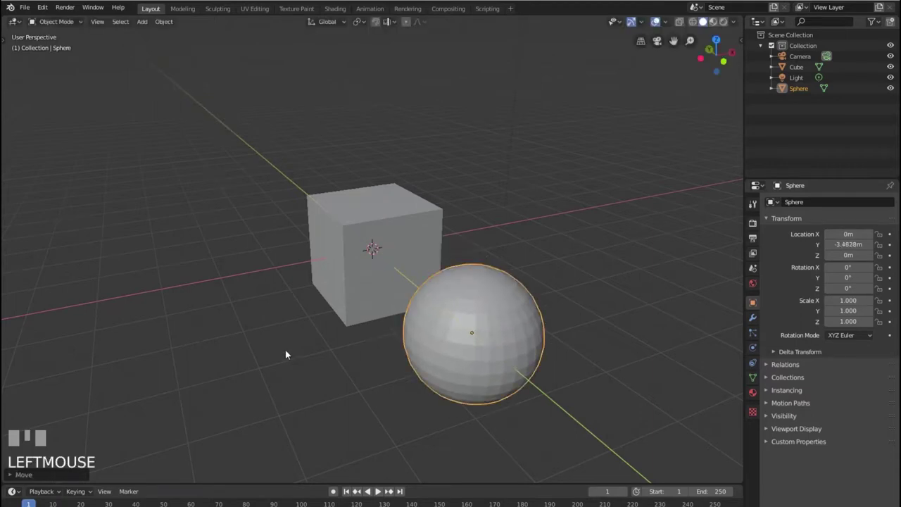
middle_click(277, 335)
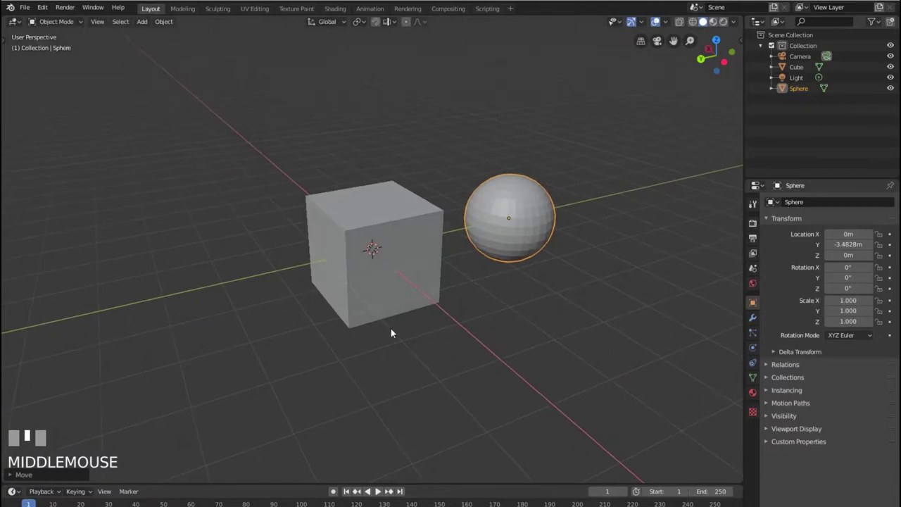
middle_click(147, 23)
drag(146, 23, 115, 174)
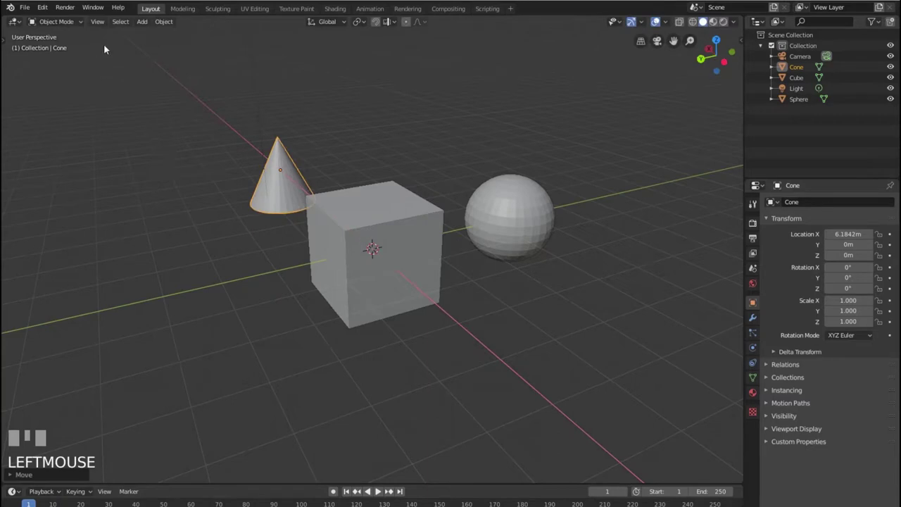
Step: Add a torus, move it along Y to the side opposite the sphere, and deselect it
click(167, 183)
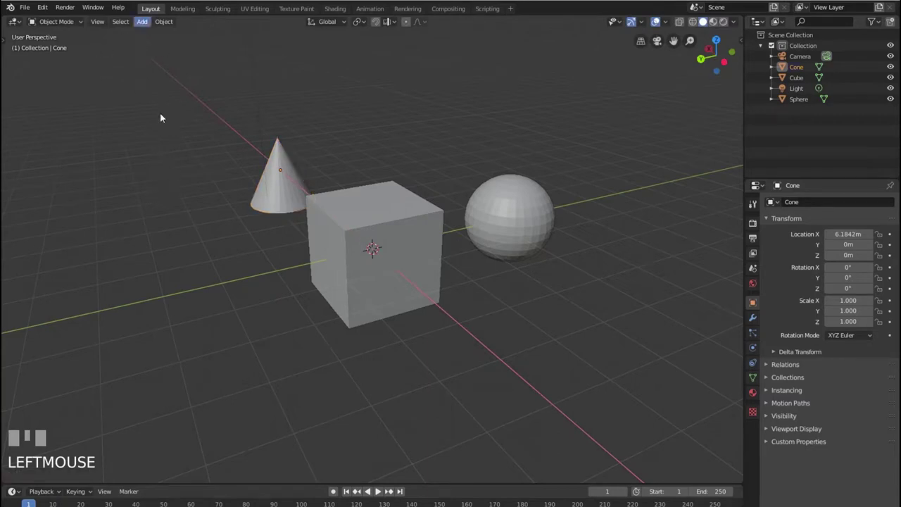
key(shift+a)
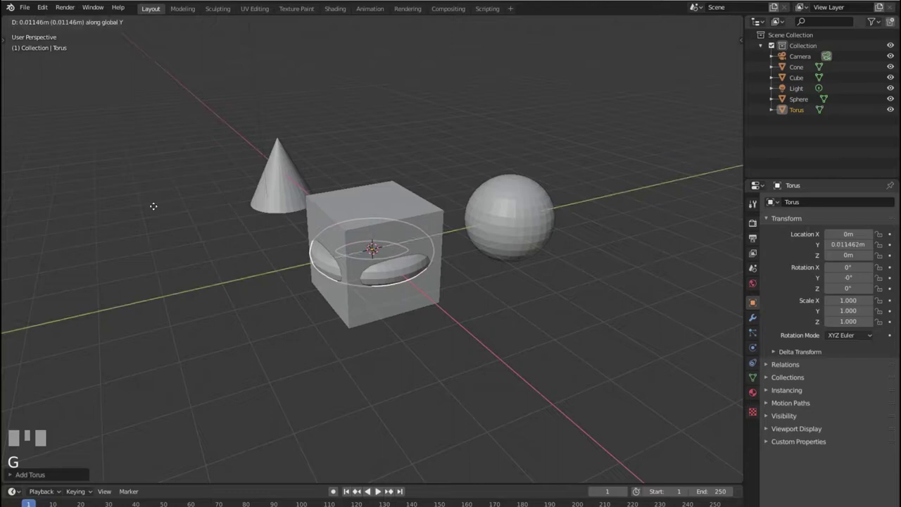
click(150, 261)
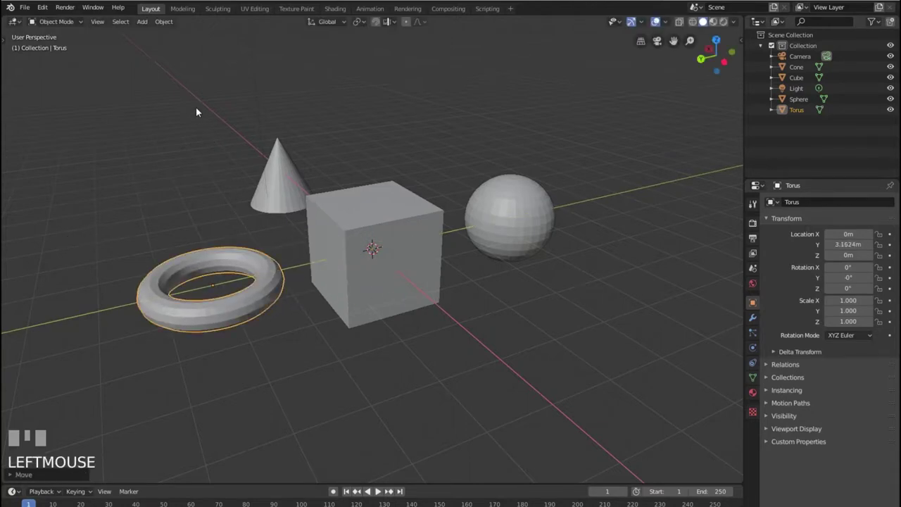
click(201, 110)
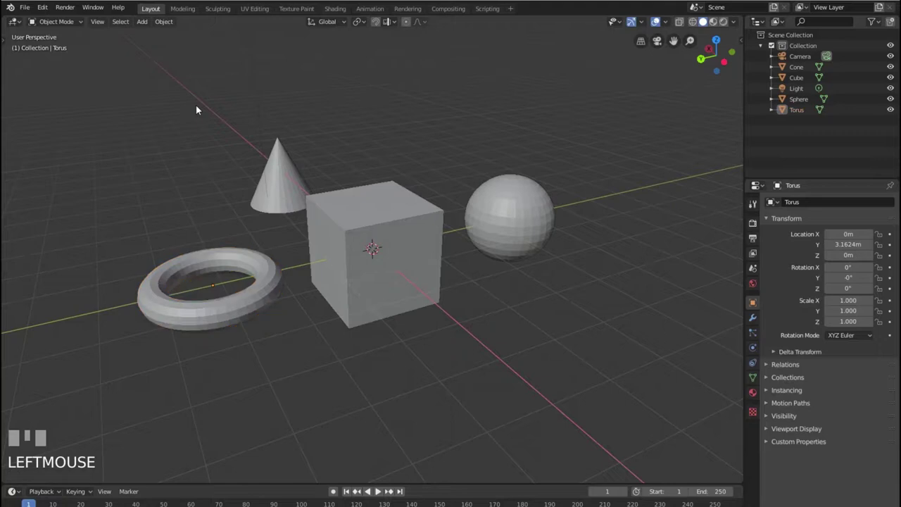
Step: Add a Suzanne monkey head, slide it along X beside the torus, and frame the scene
key(shift+a)
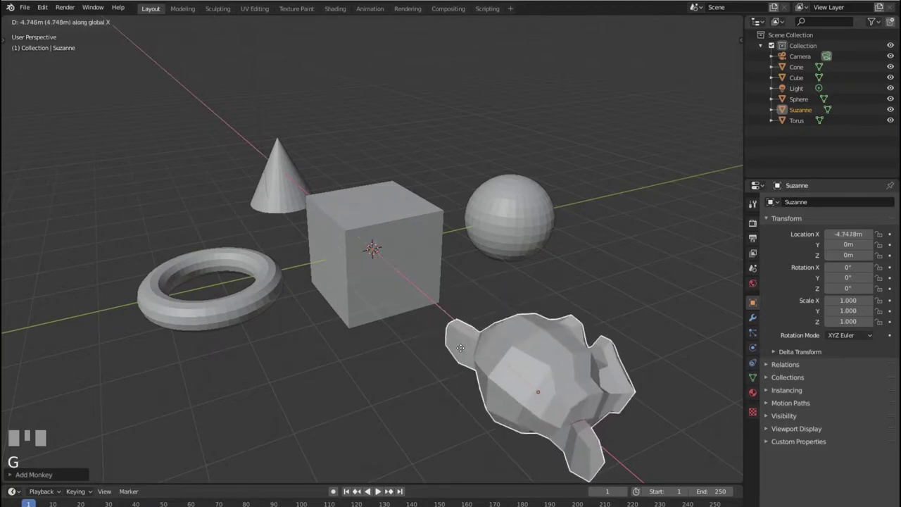
click(471, 349)
drag(413, 319, 142, 27)
scroll(down, 3)
key(KP_Decimal)
scroll(down, 3)
scroll(up, 3)
scroll(down, 3)
Step: Add a teapot from Mesh Extras, zoom out to see it, and remove it from the scene
drag(142, 26, 523, 290)
scroll(down, 3)
drag(523, 290, 407, 237)
scroll(down, 3)
scroll(down, 3)
scroll(up, 3)
key(Delete)
Step: Orbit around the primitives, select the original cube and delete it
drag(408, 237, 455, 257)
drag(456, 258, 148, 27)
scroll(up, 3)
scroll(down, 3)
scroll(up, 3)
scroll(down, 3)
scroll(down, 3)
drag(147, 27, 282, 183)
drag(281, 183, 519, 217)
click(480, 181)
key(Delete)
Step: Add a Bezier curve at the scene centre among the remaining primitives
scroll(up, 3)
click(575, 173)
key(KP_Decimal)
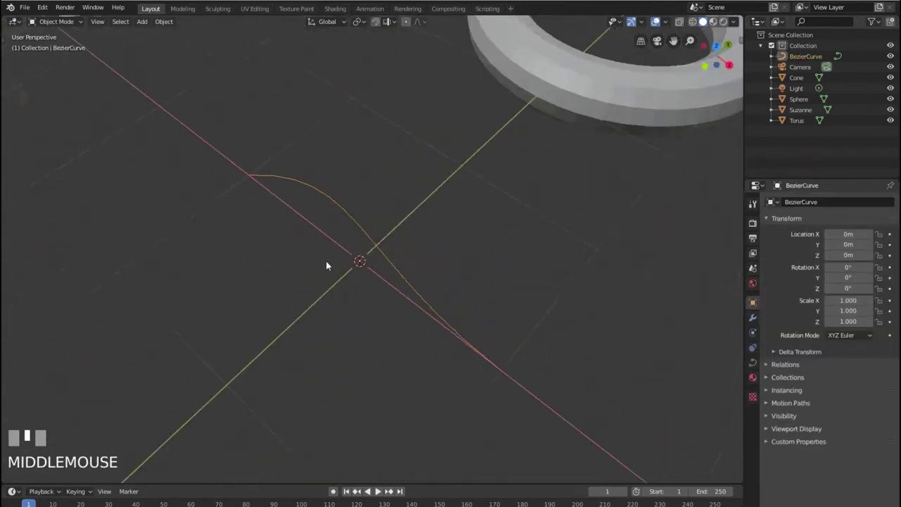
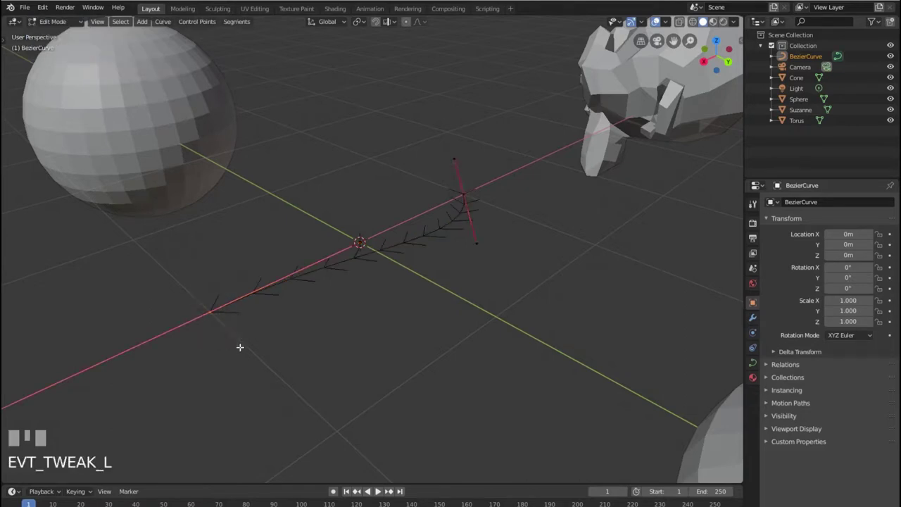
Step: Edit the Bezier curve, dragging one of its control points
key(e)
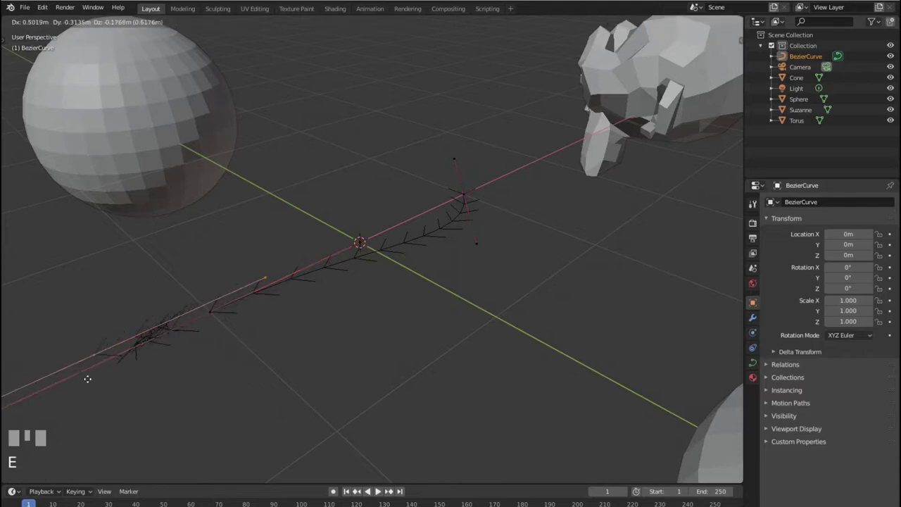
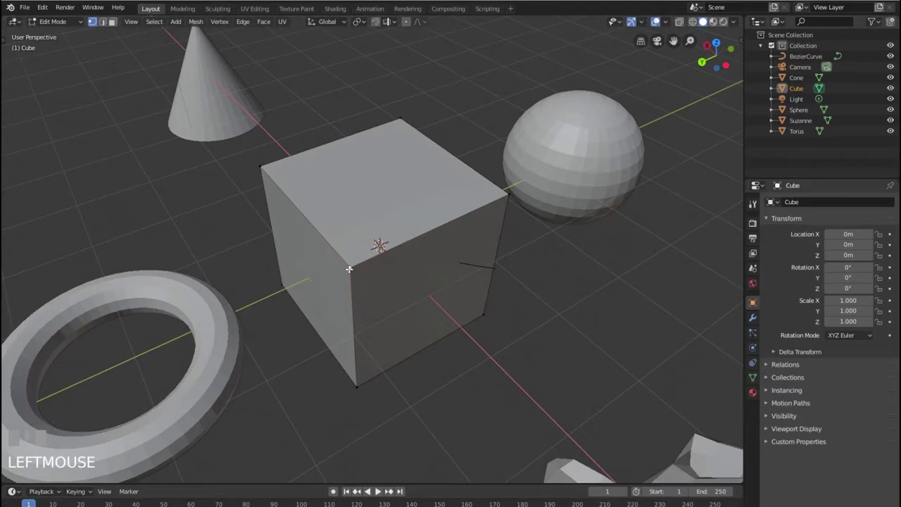
Step: Bring up the X delete menu for a selected vertex of the new cube in Edit Mode
key(Delete)
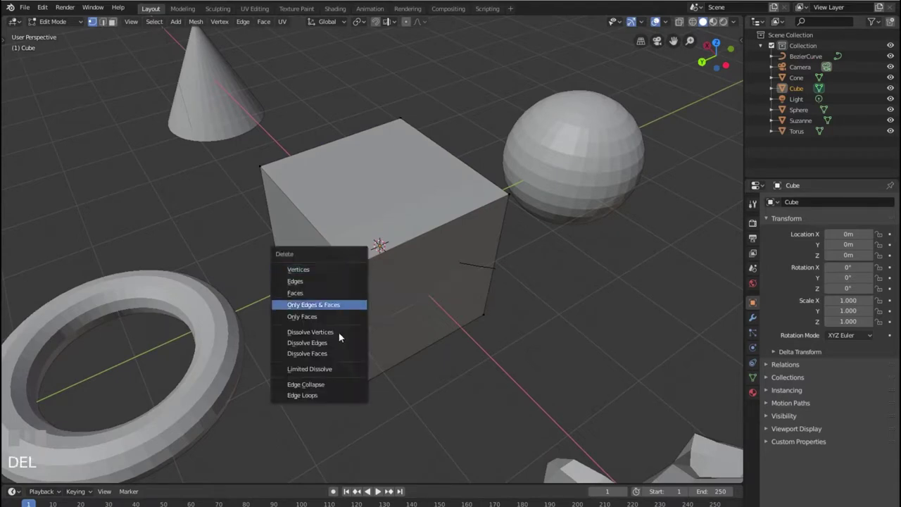
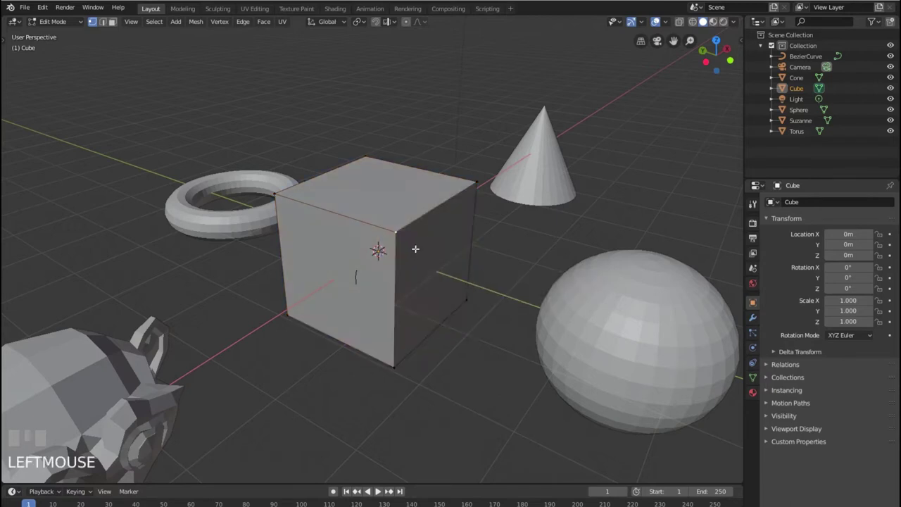
Step: Bring up the delete menu for the cube's selected edges to browse the Dissolve options
key(Delete)
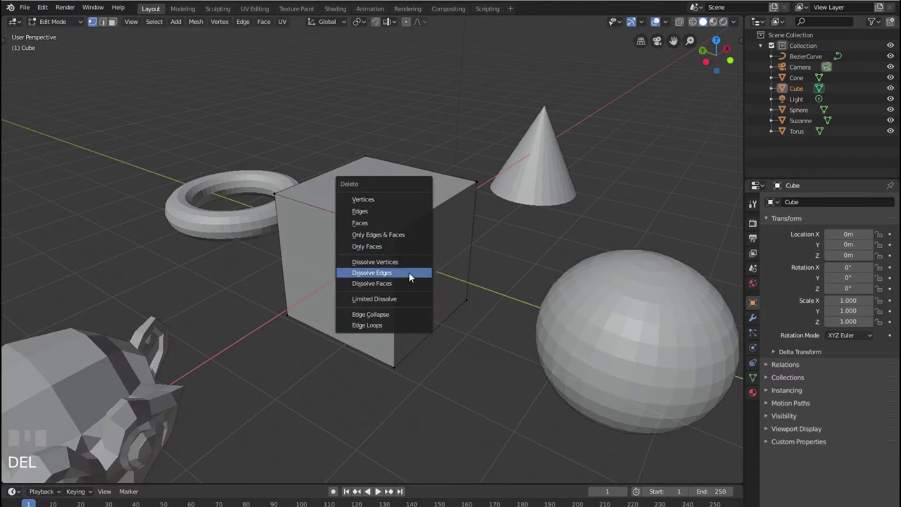
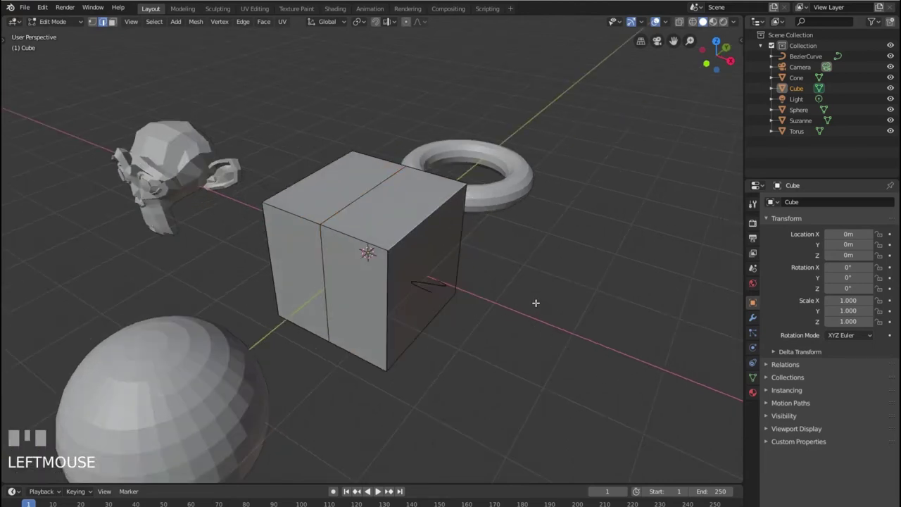
Step: Bring up the delete menu for the middle edge loop with Edge Loops highlighted
key(Delete)
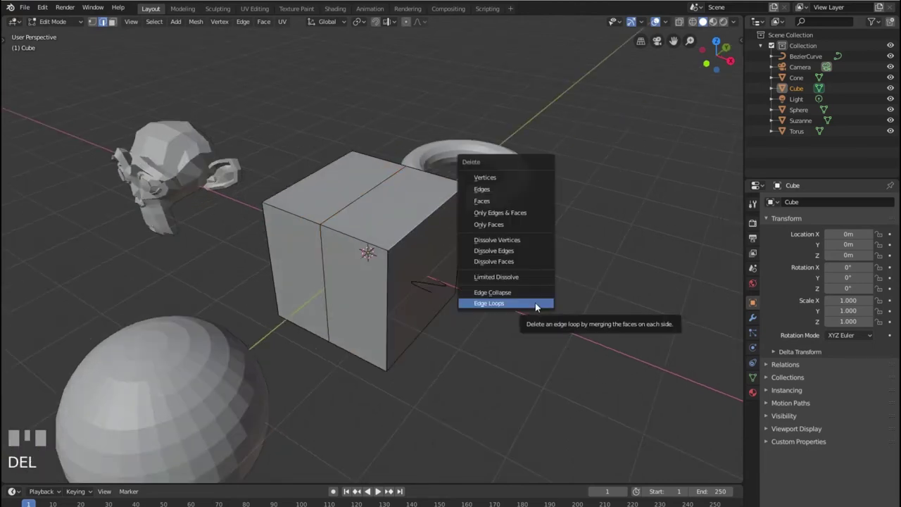
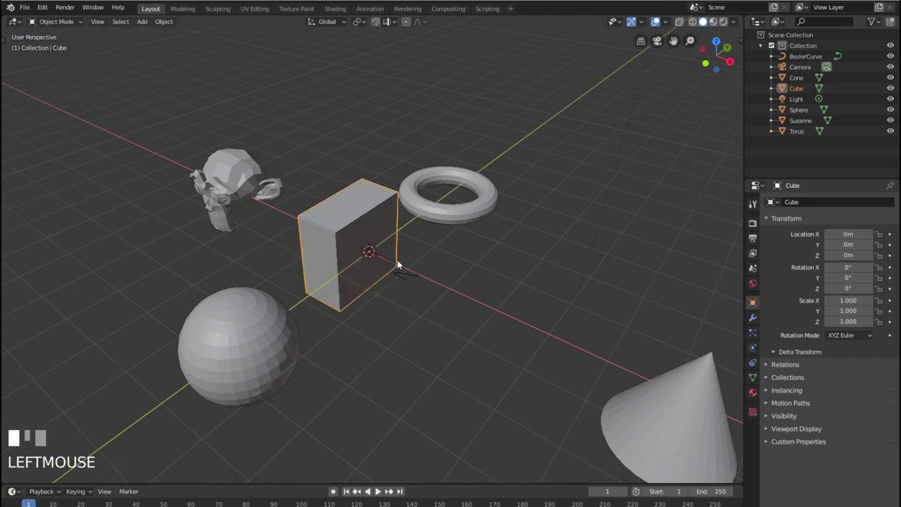
Step: Delete the cube and sphere, then select and delete the next two objects
key(Delete)
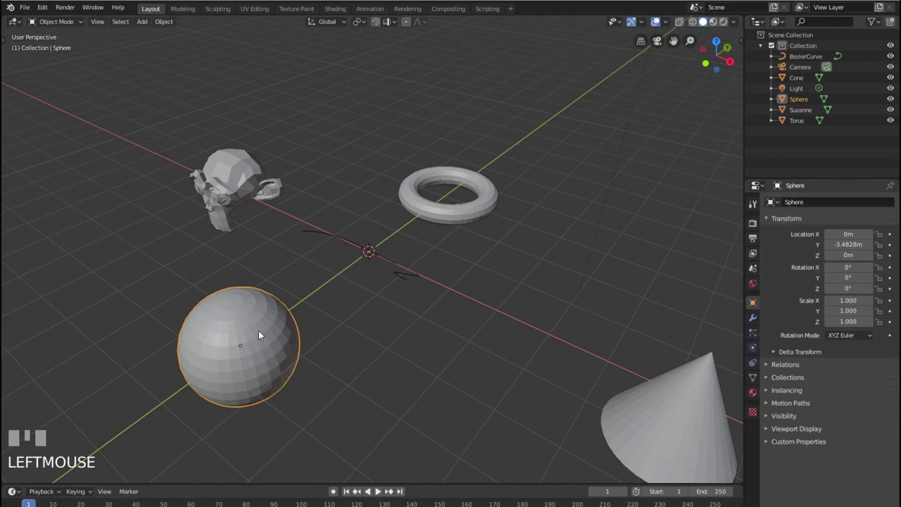
key(Delete)
click(233, 194)
key(Delete)
drag(419, 203, 455, 235)
key(Delete)
Step: Select and delete the remaining objects until only the camera and light are left
click(662, 397)
key(Delete)
scroll(down, 3)
click(407, 271)
key(Delete)
drag(147, 25, 355, 311)
key(shift+a)
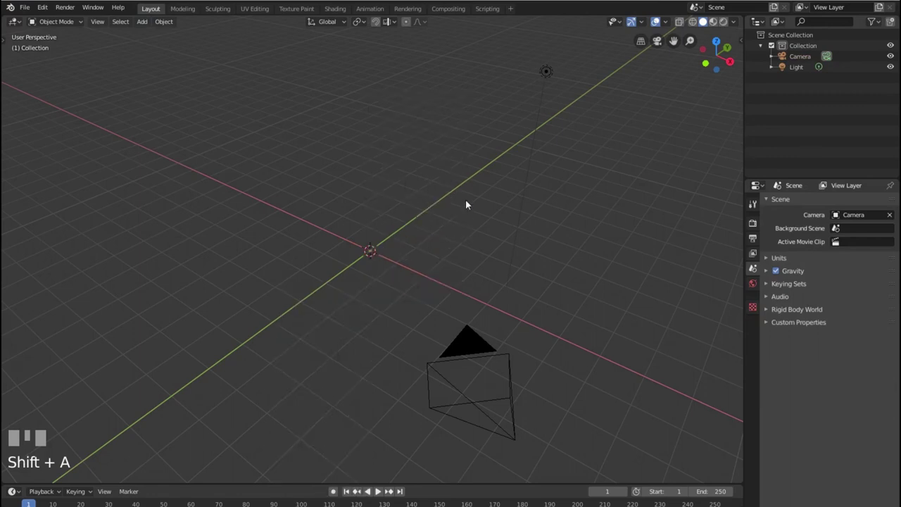
click(470, 205)
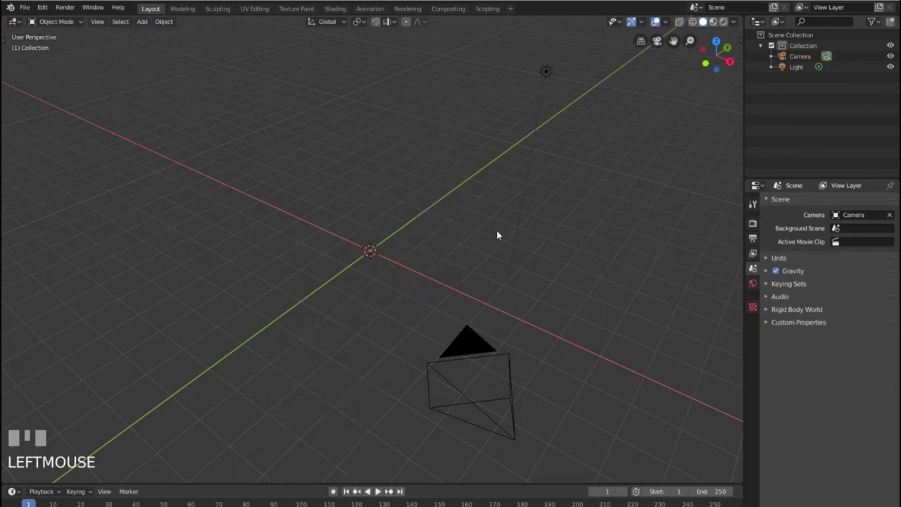